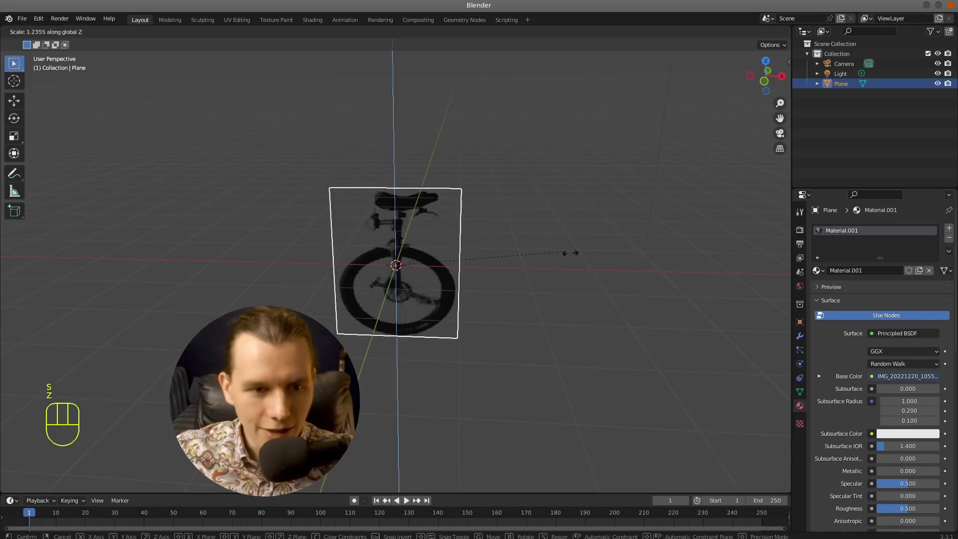
- Confirm the plane's Z stretch, then select the spotlight that lights the unicycle and floor
left_click(598, 278)
middle_click(500, 278)
scroll("down", 3)
scroll("down", 3)
left_click(78, 268)
scroll("up", 3)
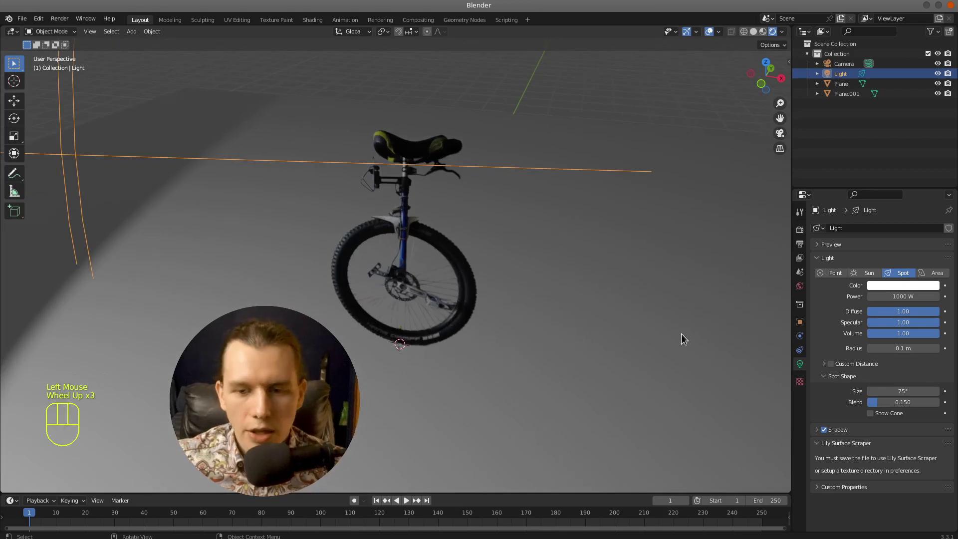
- Select the unicycle plane and set its material Shadow Mode from None to Opaque
left_click(427, 241)
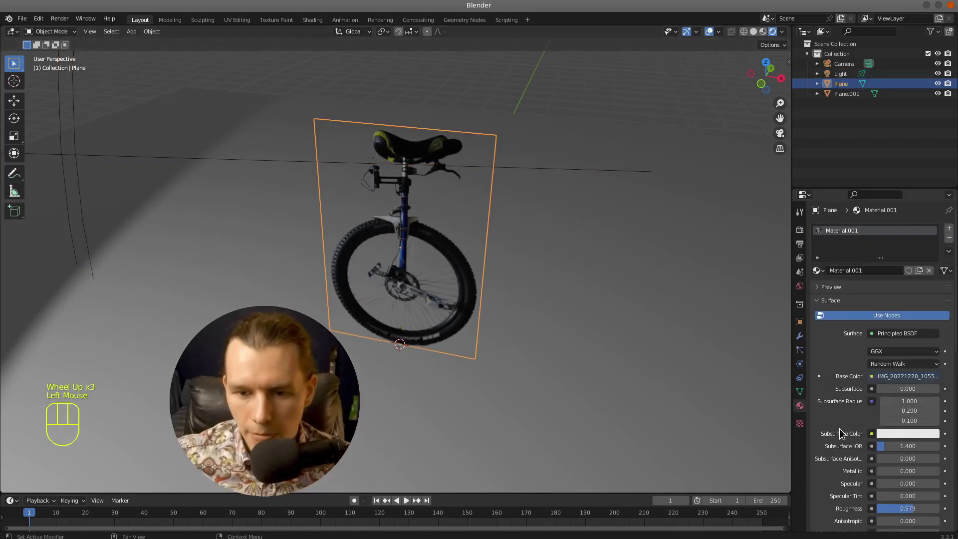
scroll("down", 3)
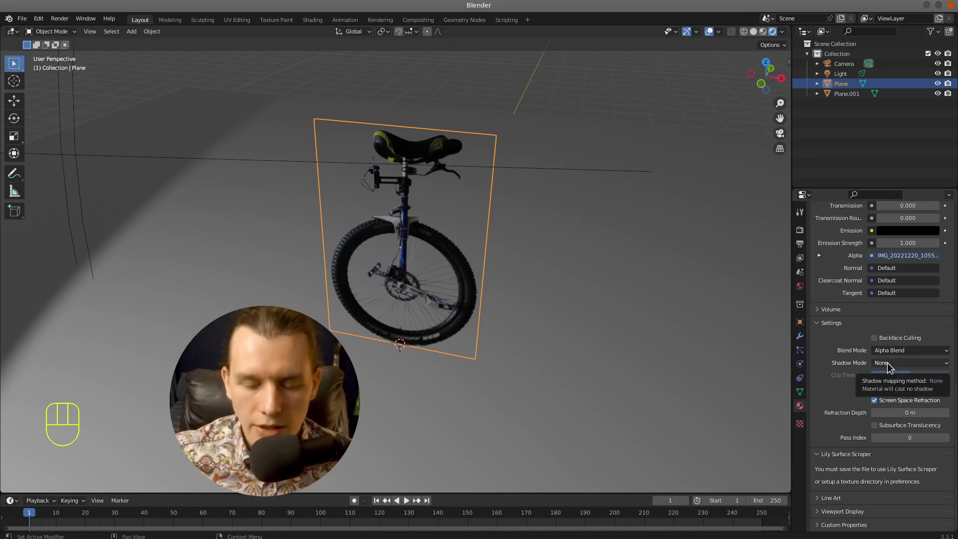
scroll("up", 3)
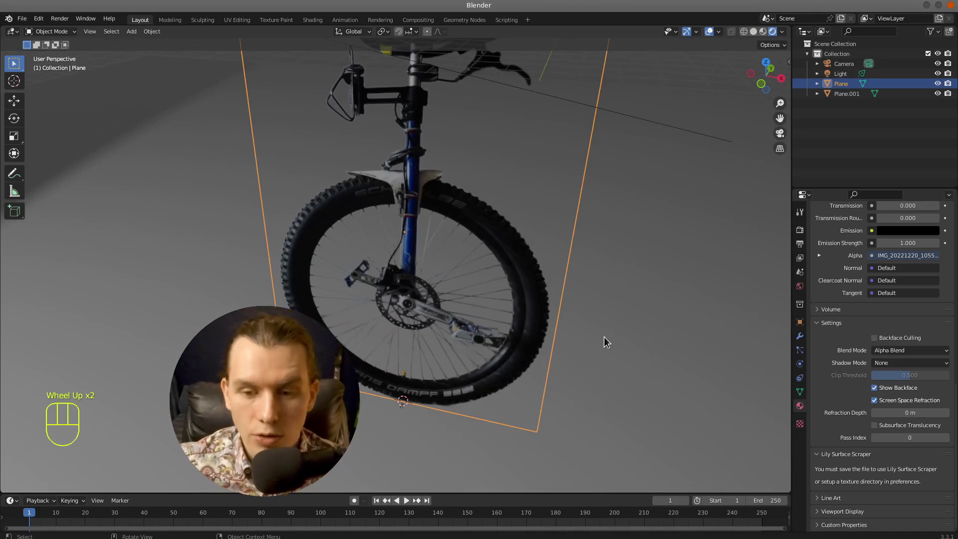
left_click_drag(925, 365, 913, 386)
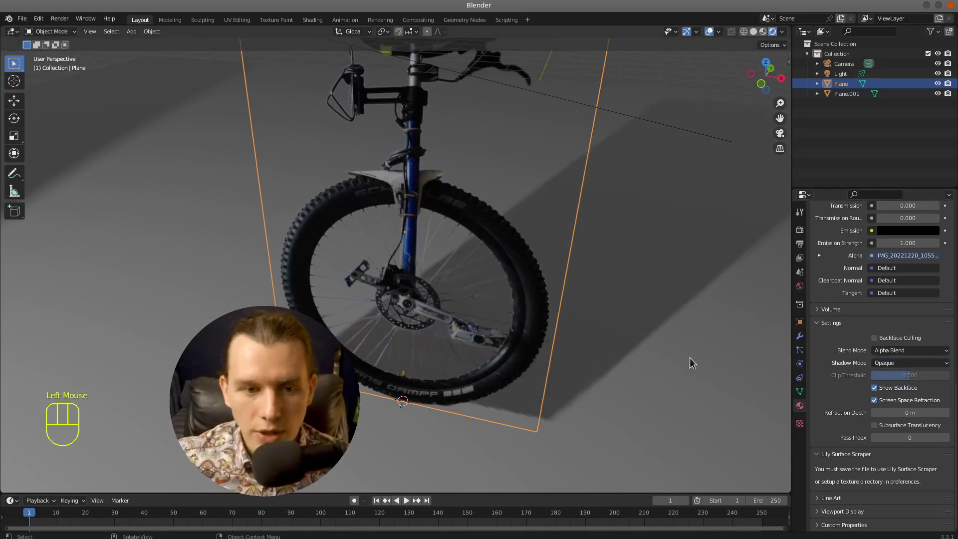
scroll("down", 3)
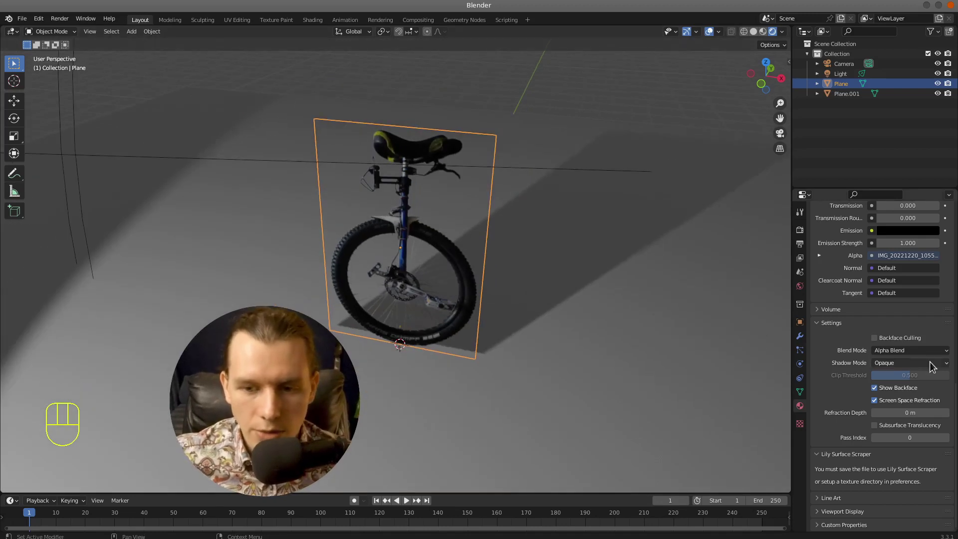
- Change the plane's Shadow Mode to Alpha Hashed and inspect the unicycle-shaped shadow it casts
left_click_drag(933, 365, 914, 395)
left_click_drag(908, 366, 909, 408)
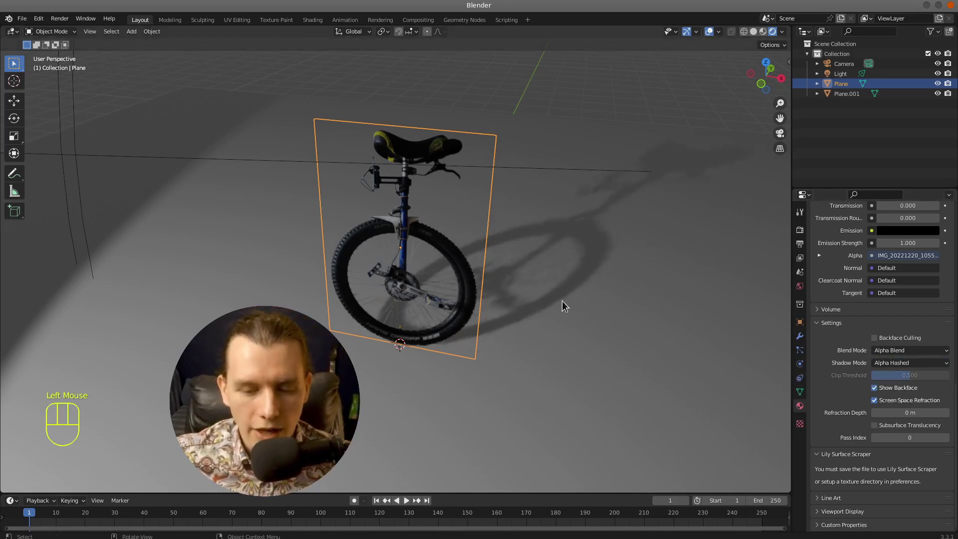
scroll("up", 3)
scroll("down", 3)
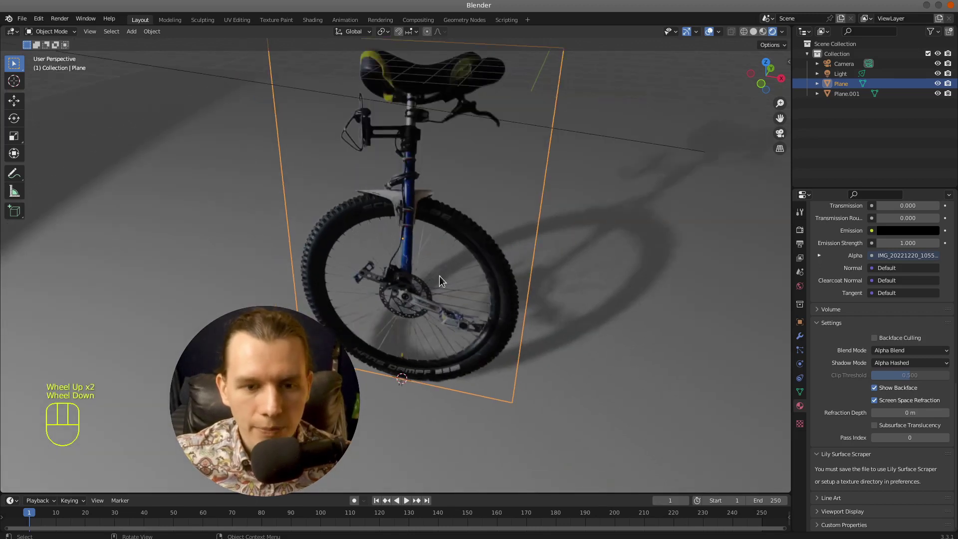
left_click_drag(463, 289, 434, 274)
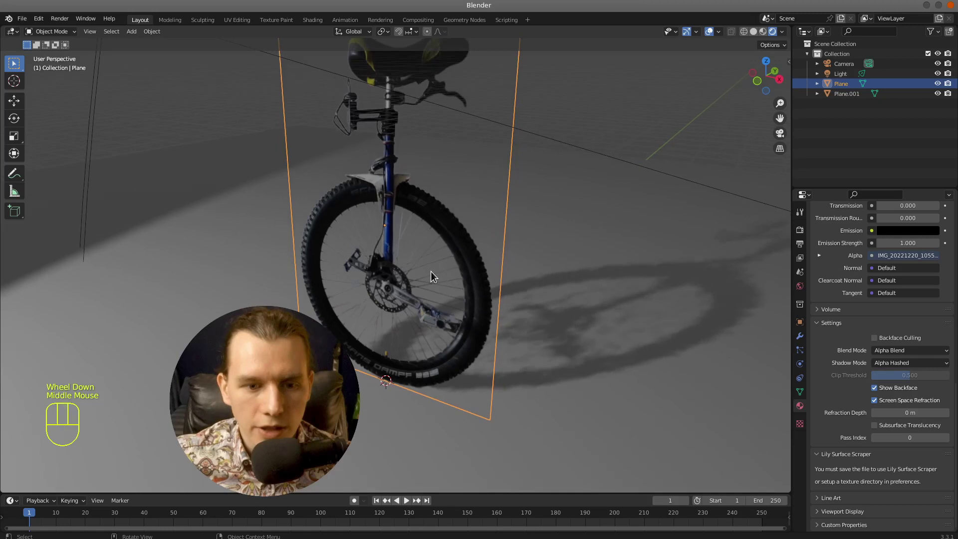
scroll("up", 3)
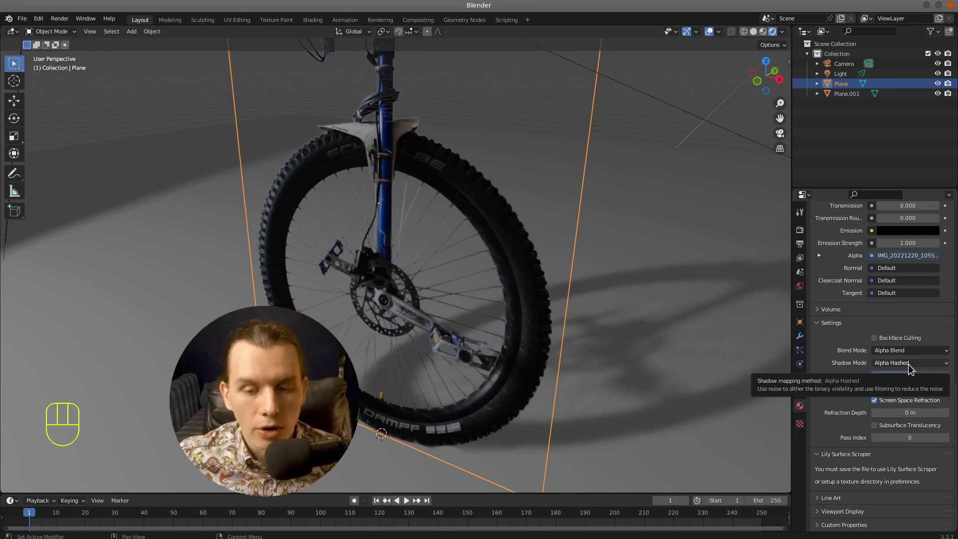
left_click_drag(911, 367, 916, 395)
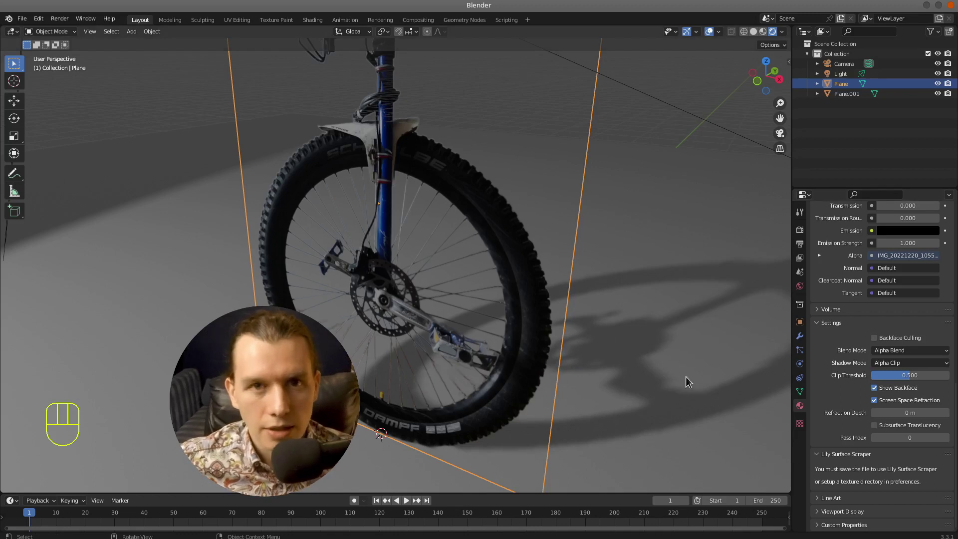
middle_click(652, 366)
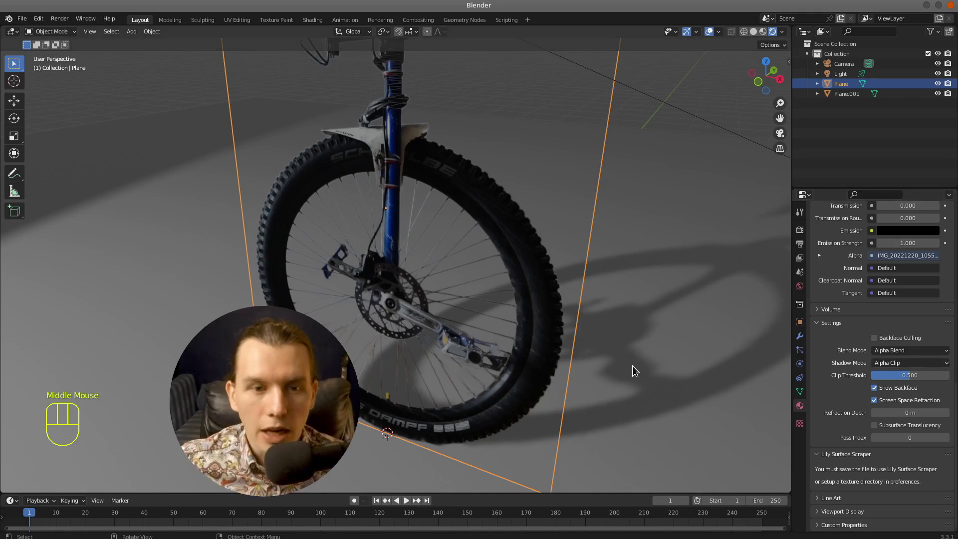
scroll("up", 3)
scroll("down", 3)
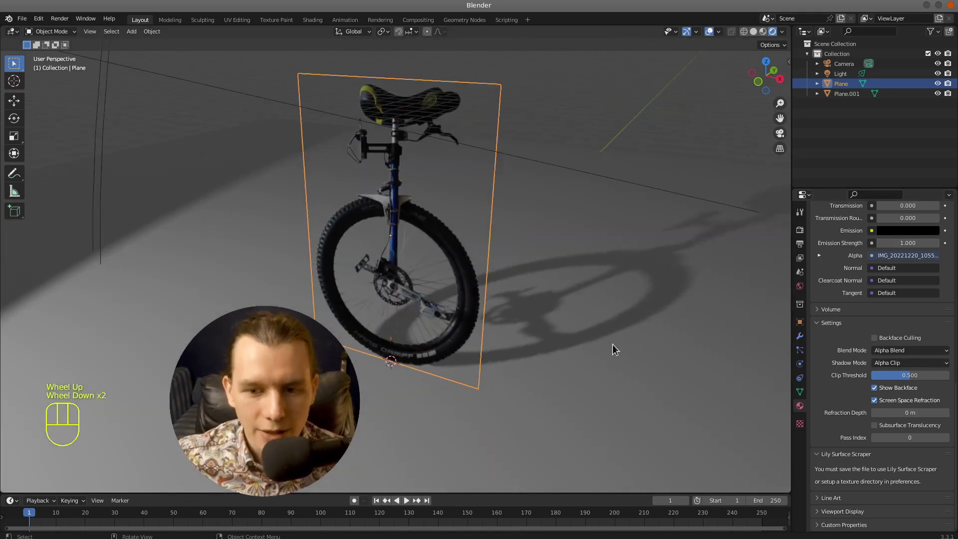
middle_click(631, 355)
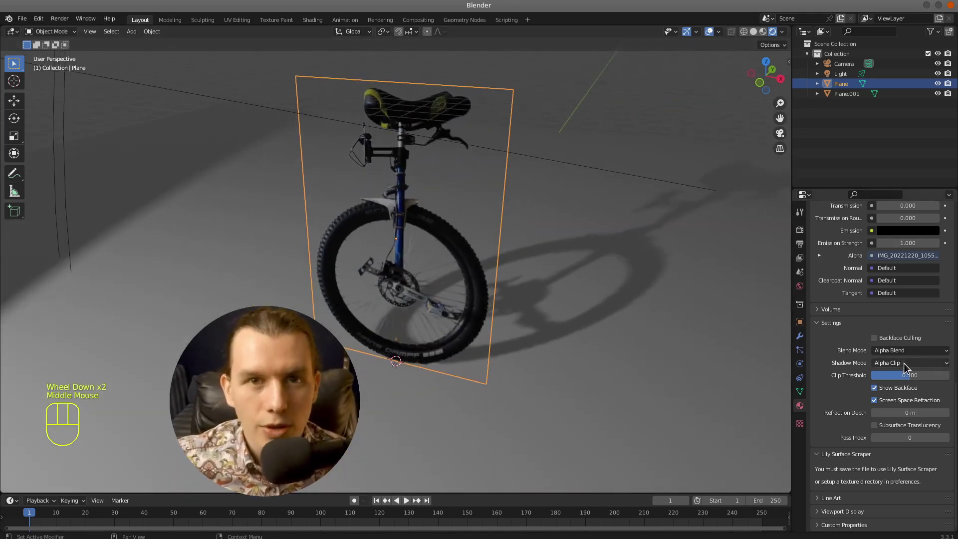